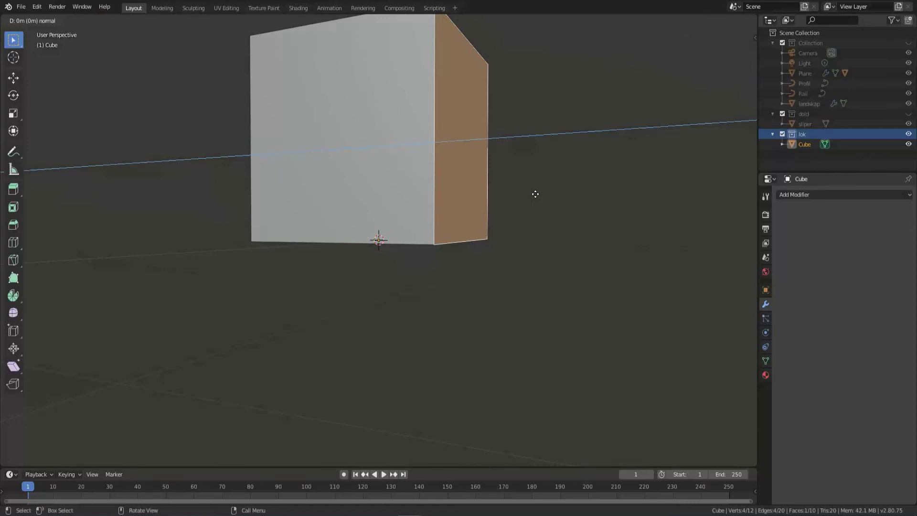
Extrude a front section from the side face, scale its Z height by 0.5, and inset its top face.
{"action": "key", "text": "Escape"}
{"action": "left_click", "coordinate": [606, 203]}
{"action": "key", "text": "s"}
{"action": "type", "text": "sz.5"}
{"action": "key", "text": "Return"}
{"action": "key", "text": "KP_1"}
{"action": "key", "text": "e"}
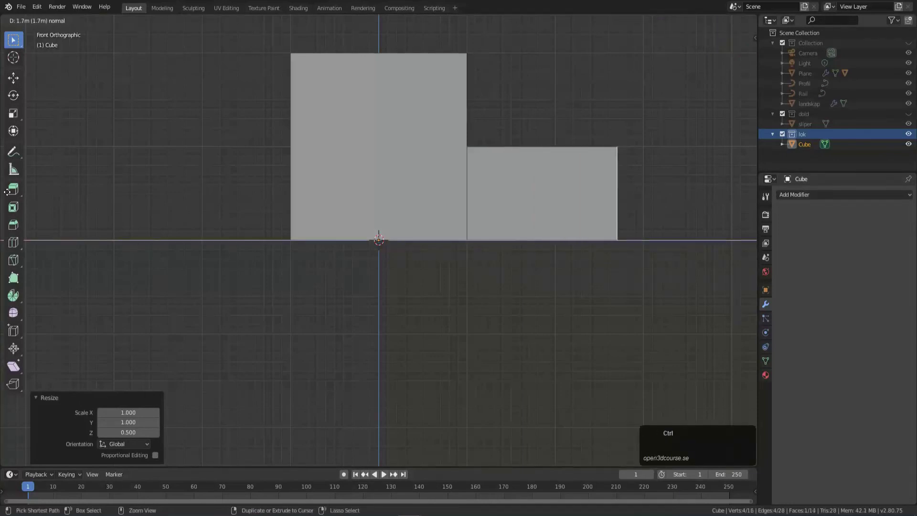
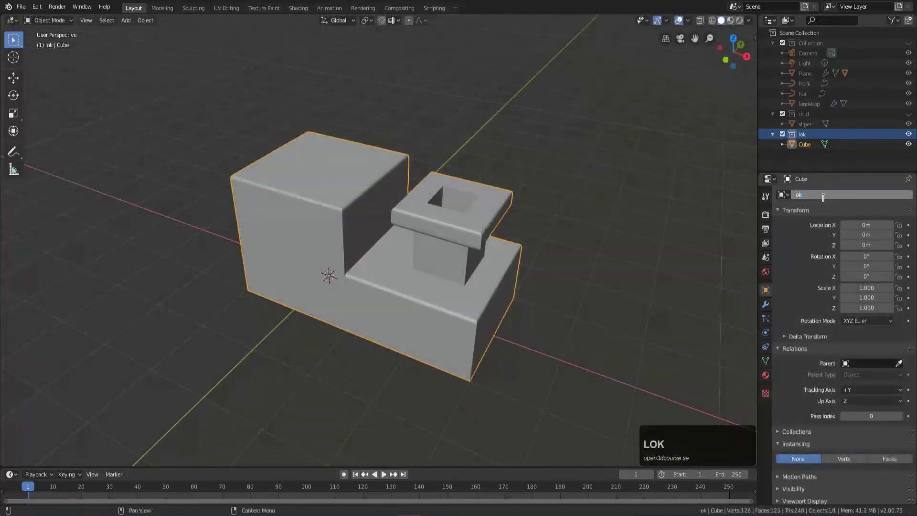
Confirm the object's new name lok after extruding the chimney.
{"action": "key", "text": "Return"}
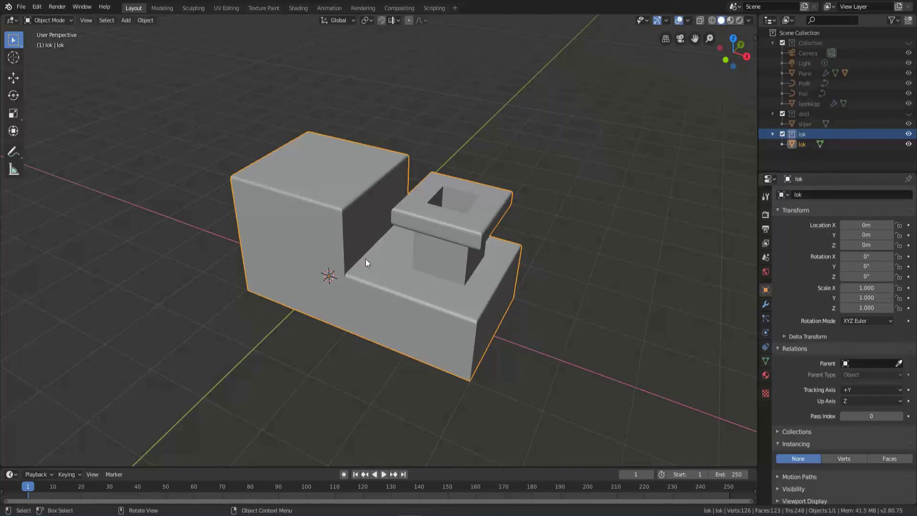
Add a Spot light via Shift+A, then select lok and enter Edit Mode on its faces.
{"action": "key", "text": "shift+a"}
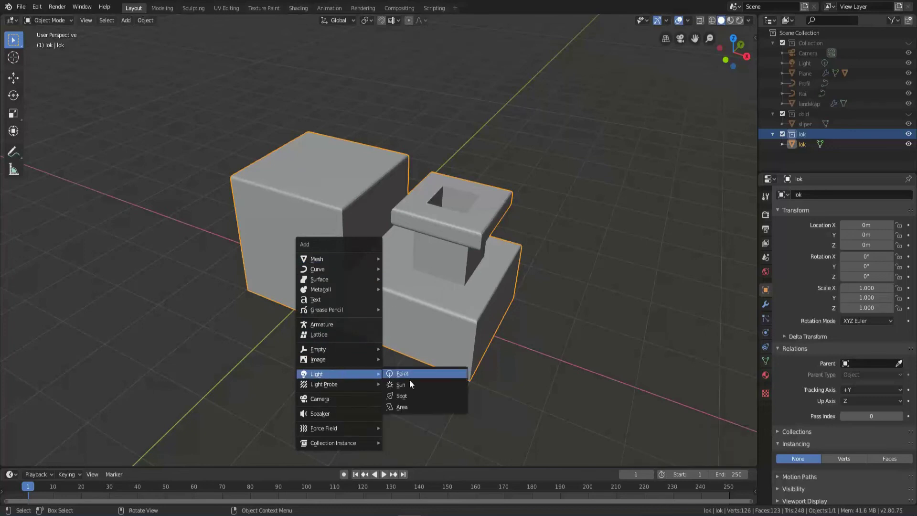
{"action": "left_click", "coordinate": [413, 397]}
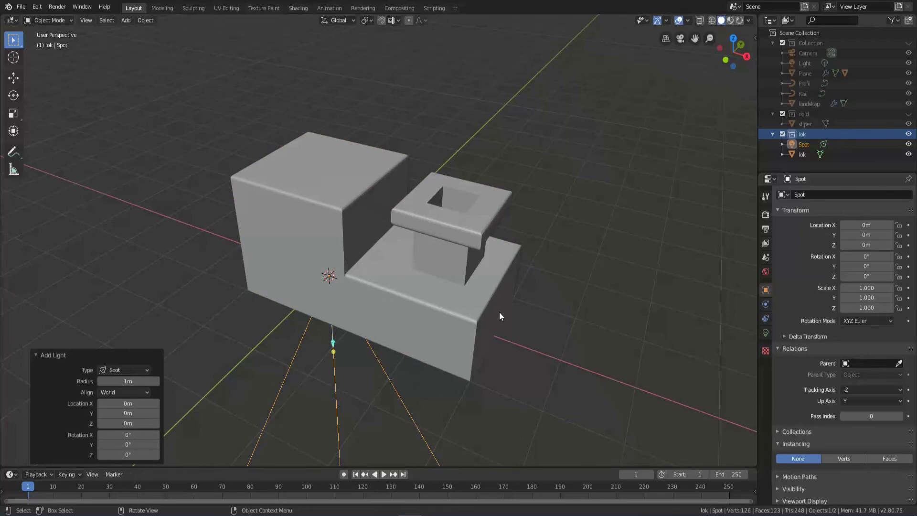
{"action": "left_click", "coordinate": [501, 315]}
{"action": "key", "text": "Tab"}
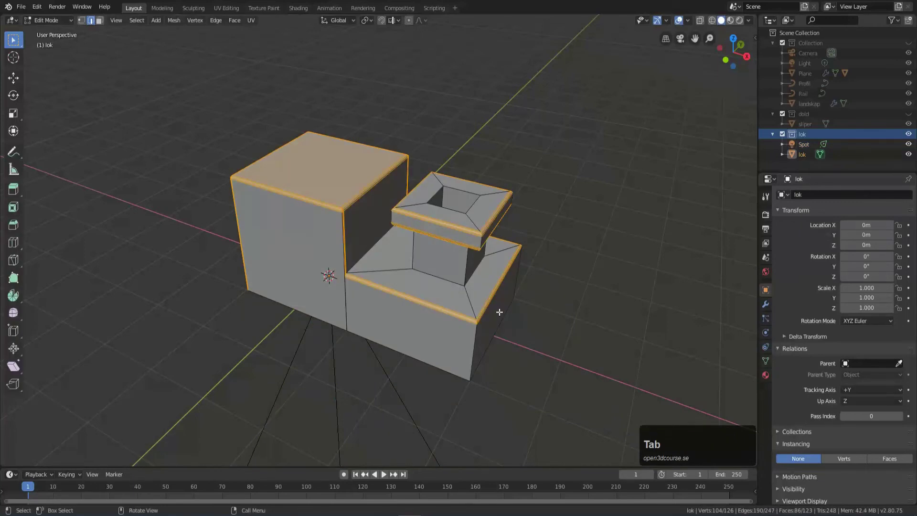
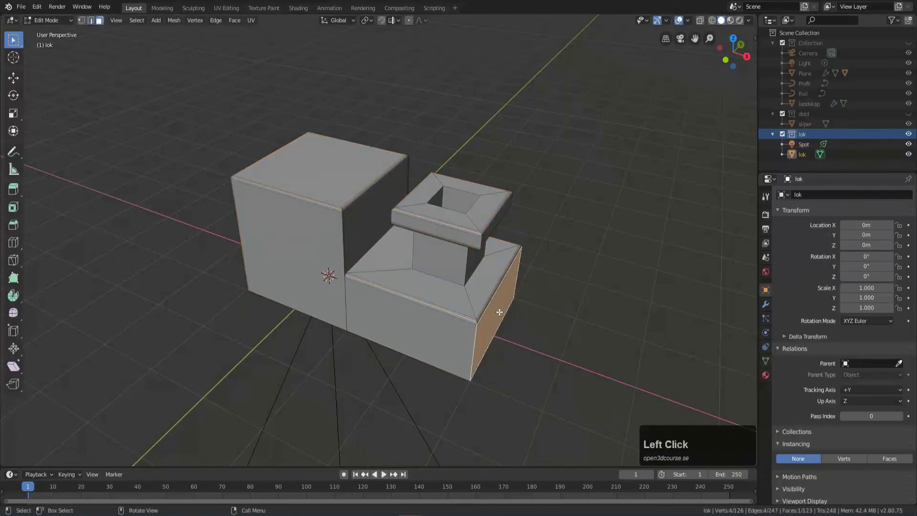
Snap the 3D cursor to the front face, then snap the Spot light onto that cursor.
{"action": "key", "text": "shift+s"}
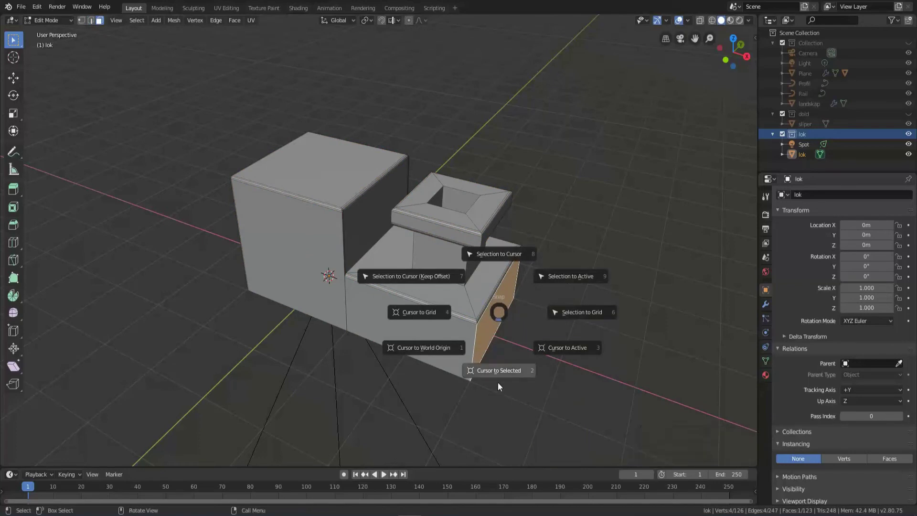
{"action": "left_click", "coordinate": [507, 375]}
{"action": "key", "text": "Tab"}
{"action": "left_click", "coordinate": [398, 391]}
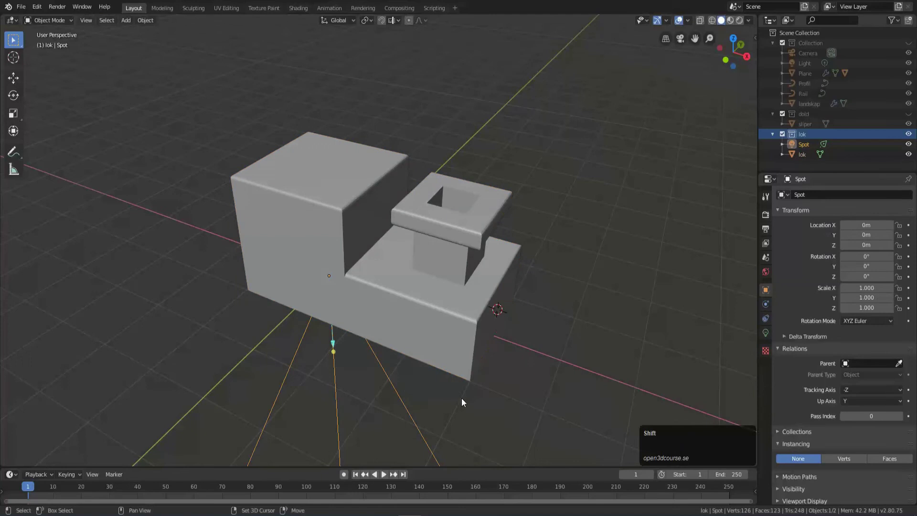
{"action": "key", "text": "shift+s"}
{"action": "left_click", "coordinate": [501, 316]}
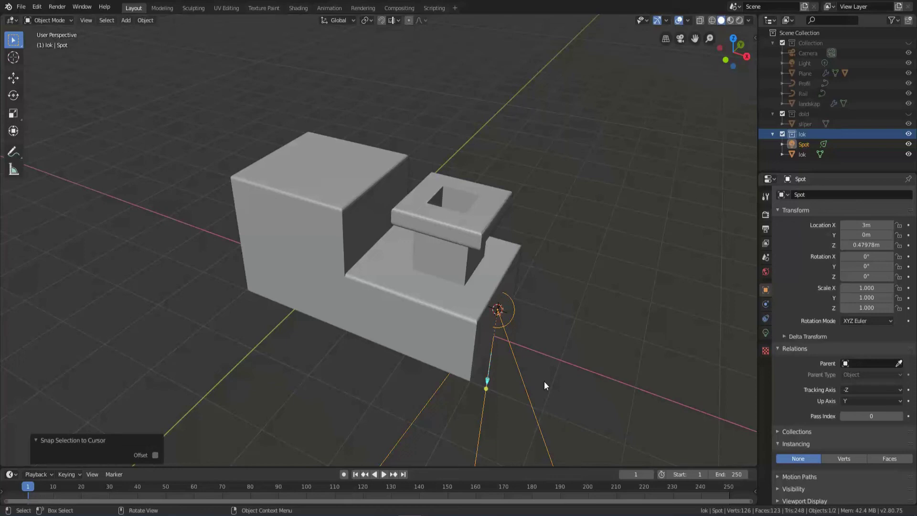
Rotate the spotlight about -80° around Y so it shines forward as a headlight.
{"action": "scroll", "scroll_direction": "down", "scroll_amount": 3}
{"action": "key", "text": "y"}
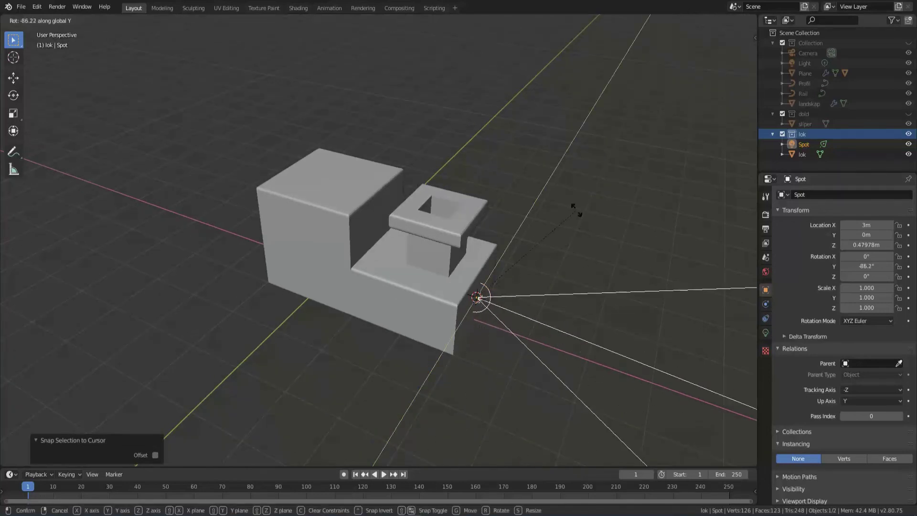
{"action": "left_click", "coordinate": [582, 228]}
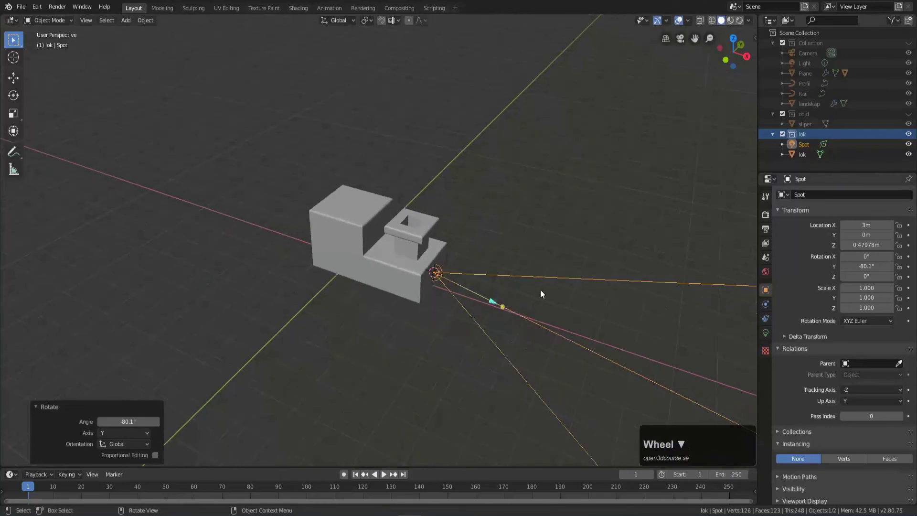
{"action": "key", "text": "KP_1"}
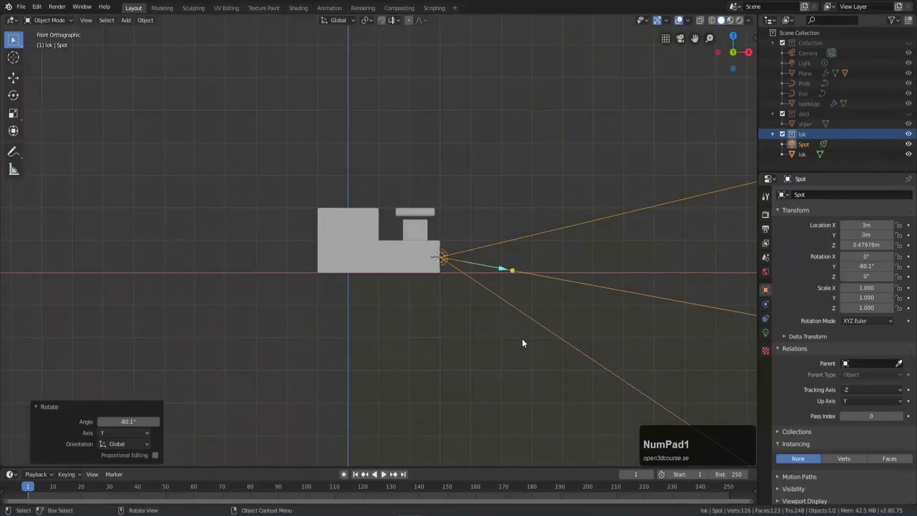
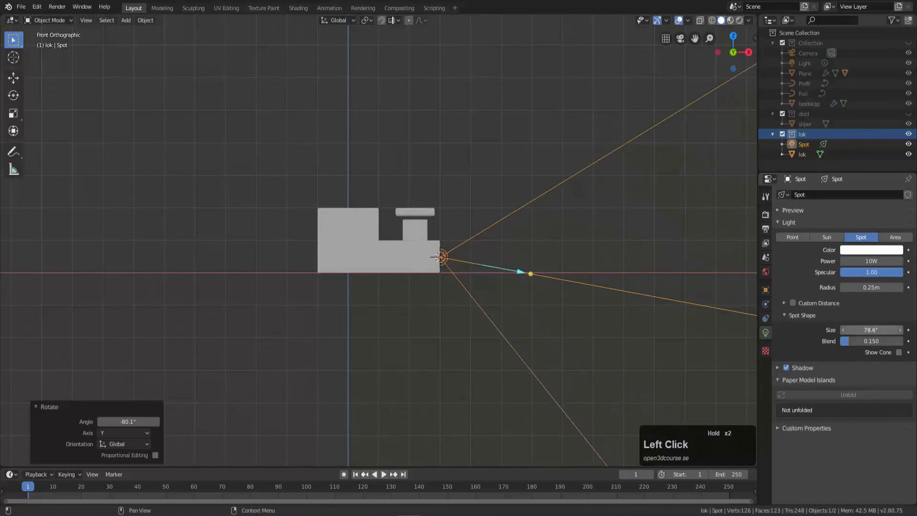
Orbit and zoom around the locomotive to check the widened 85° spotlight cone.
{"action": "middle_click", "coordinate": [494, 245]}
{"action": "scroll", "scroll_direction": "down", "scroll_amount": 3}
{"action": "scroll", "scroll_direction": "up", "scroll_amount": 3}
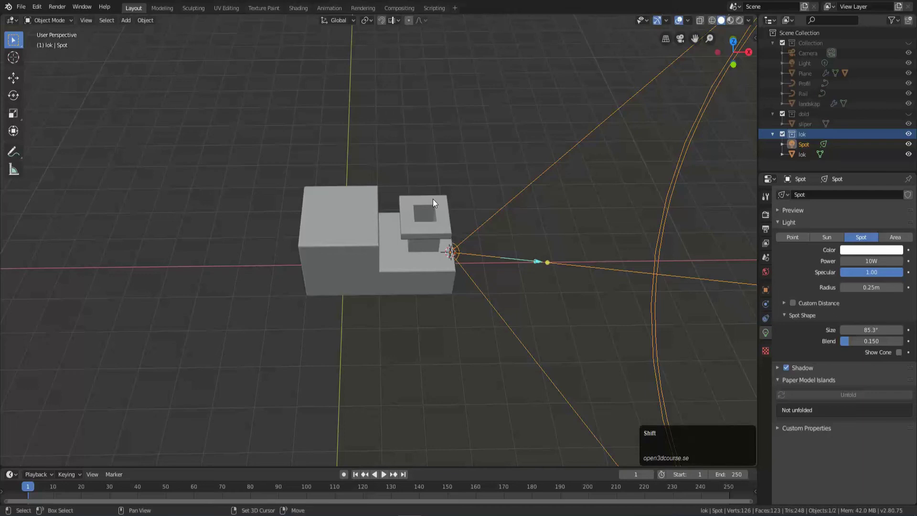
Parent the Spot to lok via Ctrl+P Object, then test-move lok to confirm the headlight follows.
{"action": "left_click", "coordinate": [435, 202]}
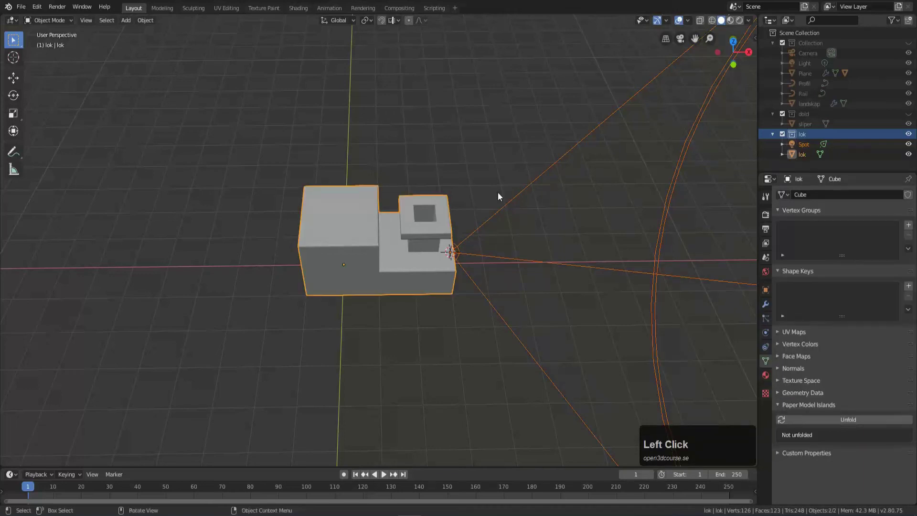
{"action": "key", "text": "ctrl+p"}
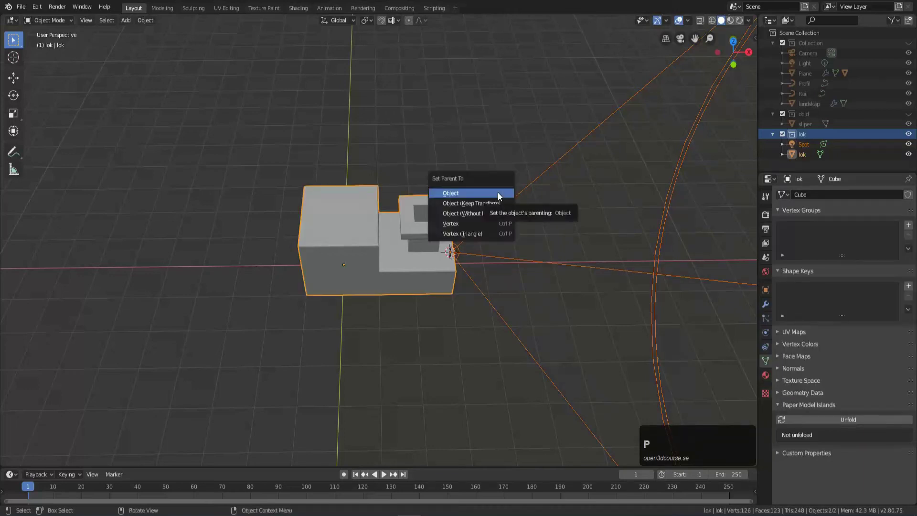
{"action": "left_click", "coordinate": [500, 196]}
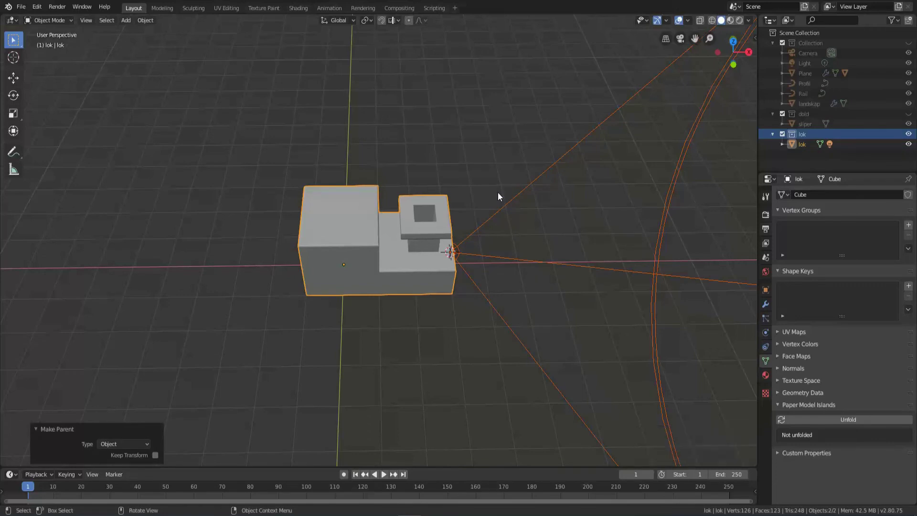
{"action": "left_click", "coordinate": [329, 238]}
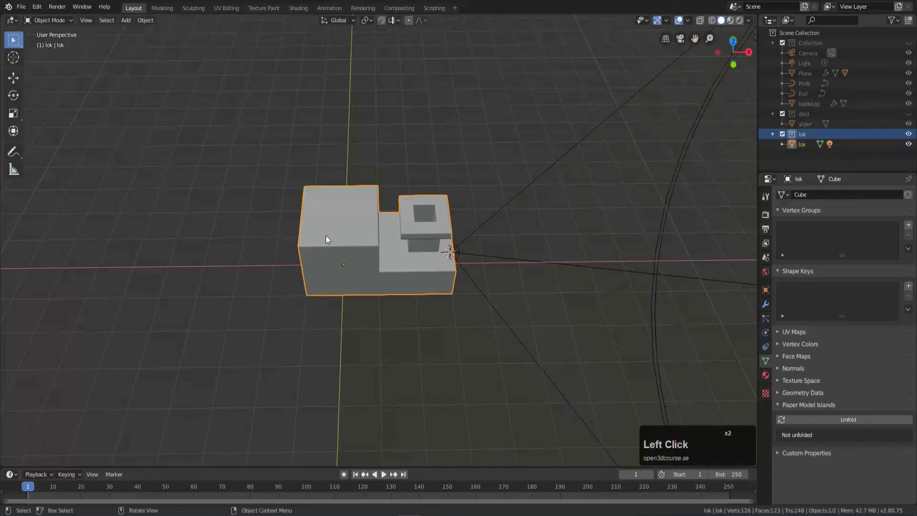
{"action": "key", "text": "g"}
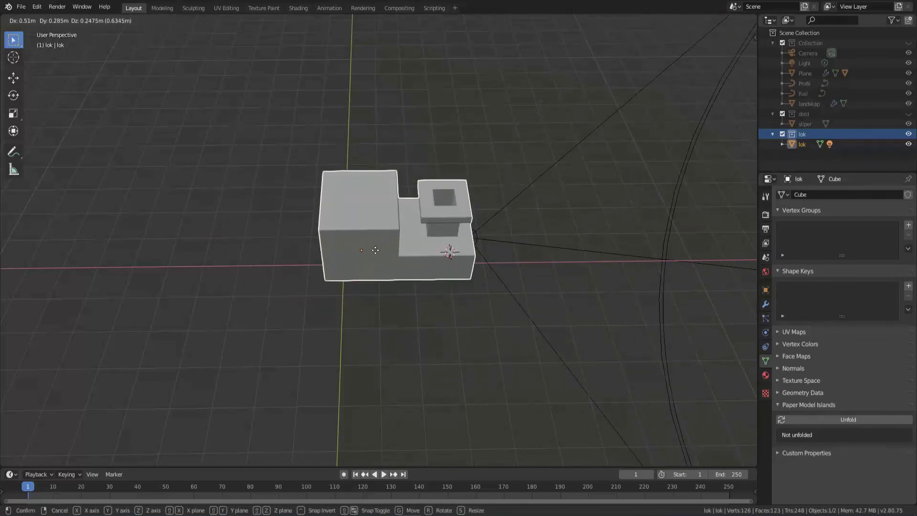
{"action": "key", "text": "Escape"}
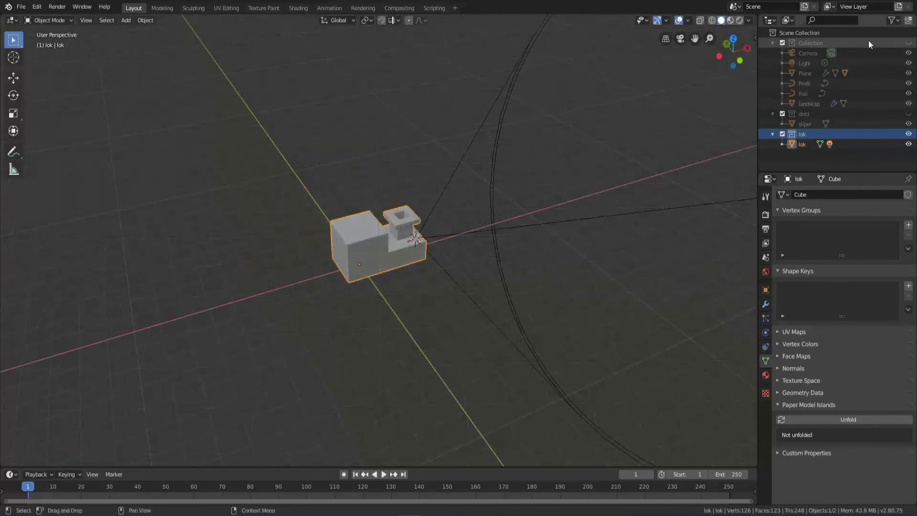
Enable the collection holding landscape, Rail and Camera and frame the landscape in view.
{"action": "left_click", "coordinate": [909, 45]}
{"action": "scroll", "scroll_direction": "down", "scroll_amount": 3}
{"action": "left_click_drag", "start_coordinate": [501, 272], "coordinate": [474, 308]}
{"action": "scroll", "scroll_direction": "up", "scroll_amount": 3}
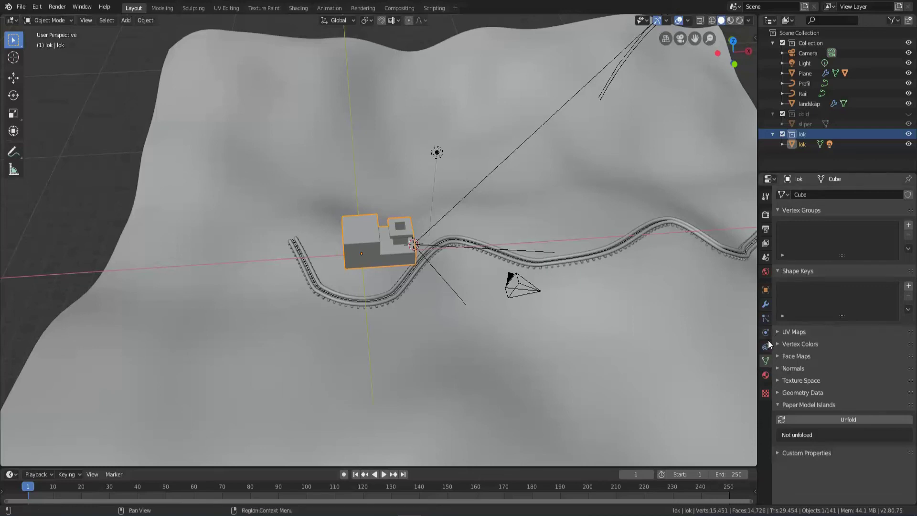
Add a Follow Path constraint to lok with Rail as its target.
{"action": "left_click", "coordinate": [769, 351]}
{"action": "left_click", "coordinate": [805, 197]}
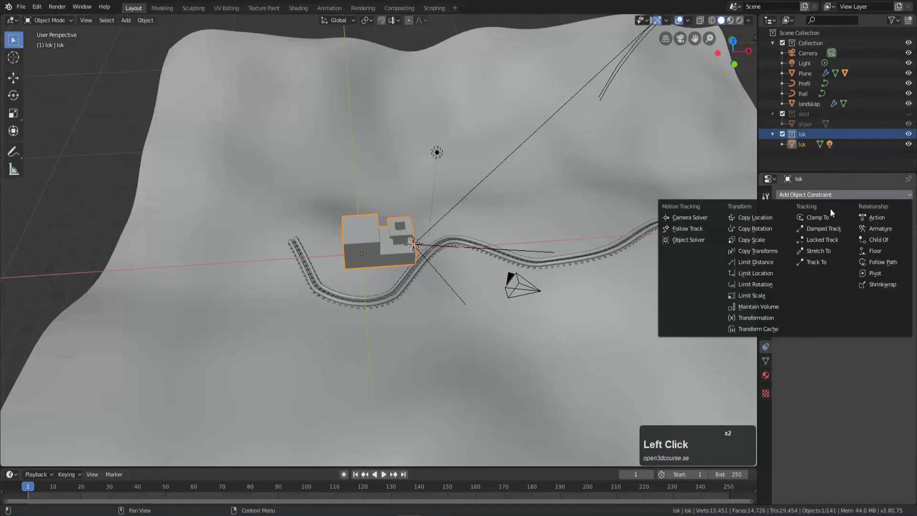
{"action": "left_click", "coordinate": [878, 266]}
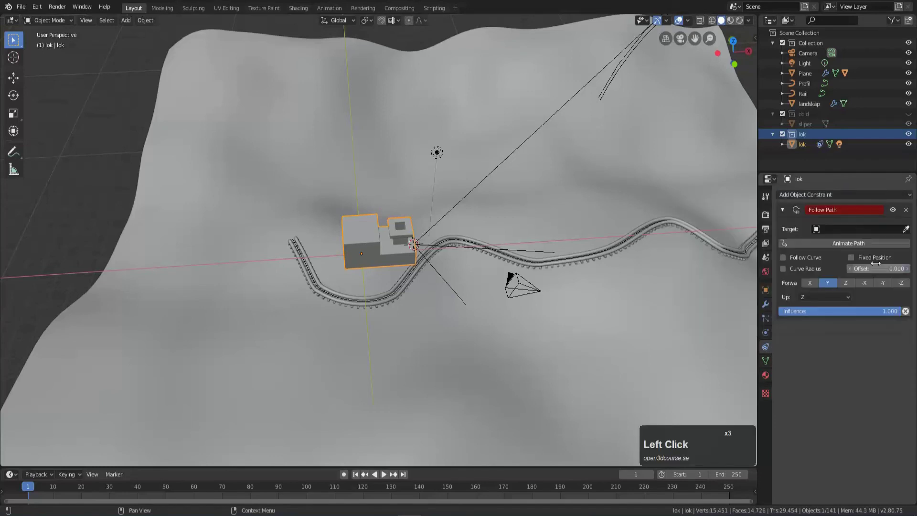
{"action": "left_click", "coordinate": [820, 232]}
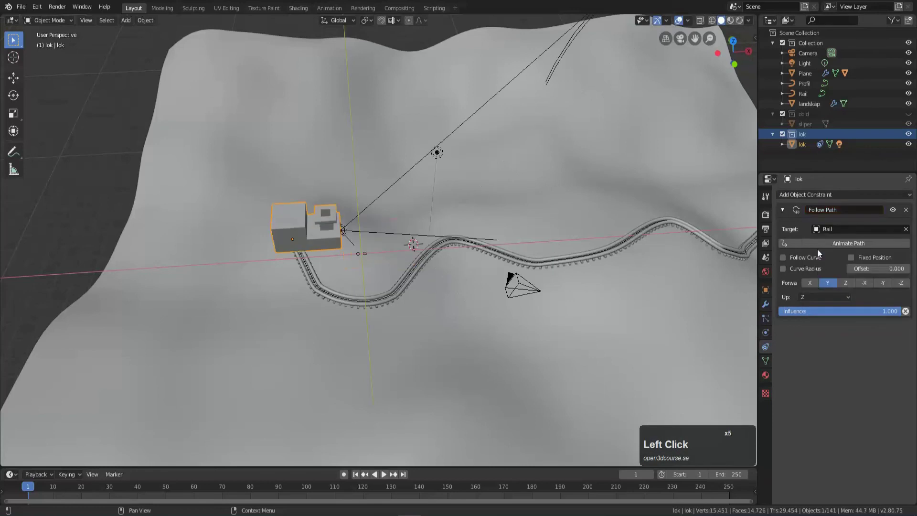
Enable Follow Curve and Fixed Position with Forward axis X, setting lok at the track start.
{"action": "left_click", "coordinate": [786, 261]}
{"action": "left_click", "coordinate": [853, 262]}
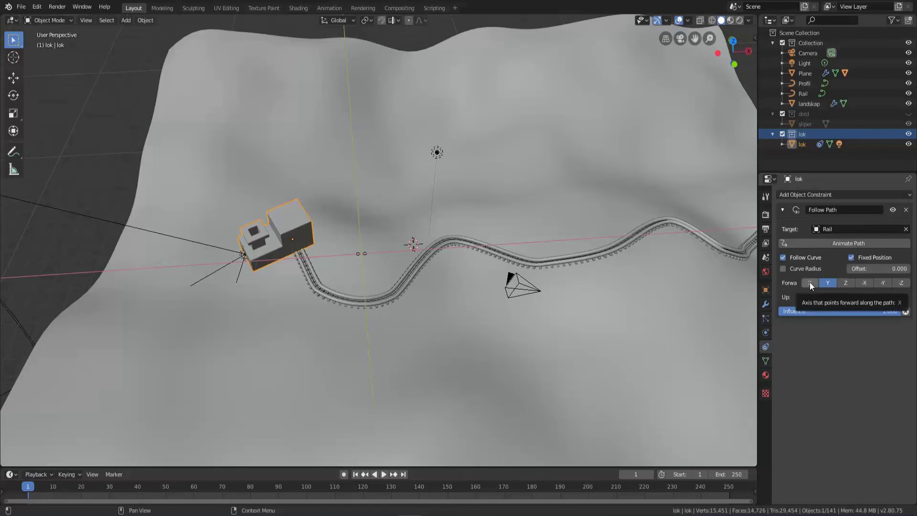
{"action": "left_click", "coordinate": [813, 285]}
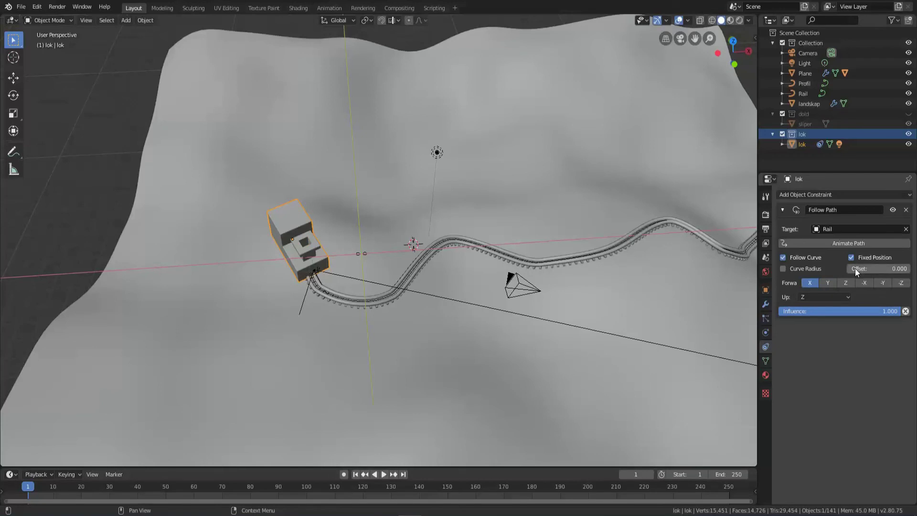
{"action": "left_click_drag", "start_coordinate": [858, 268], "coordinate": [677, 235]}
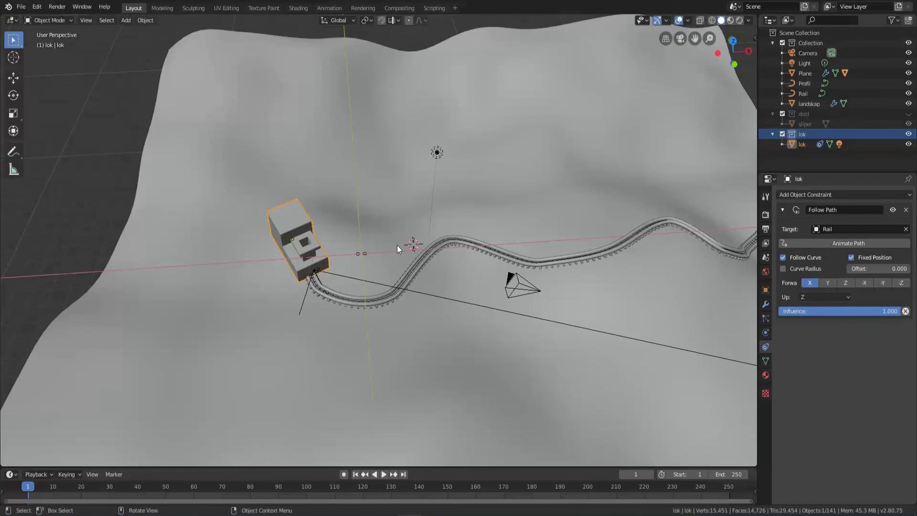
Scale the locomotive down to about 0.806 from a side view.
{"action": "key", "text": "KP_Decimal"}
{"action": "middle_click", "coordinate": [341, 320]}
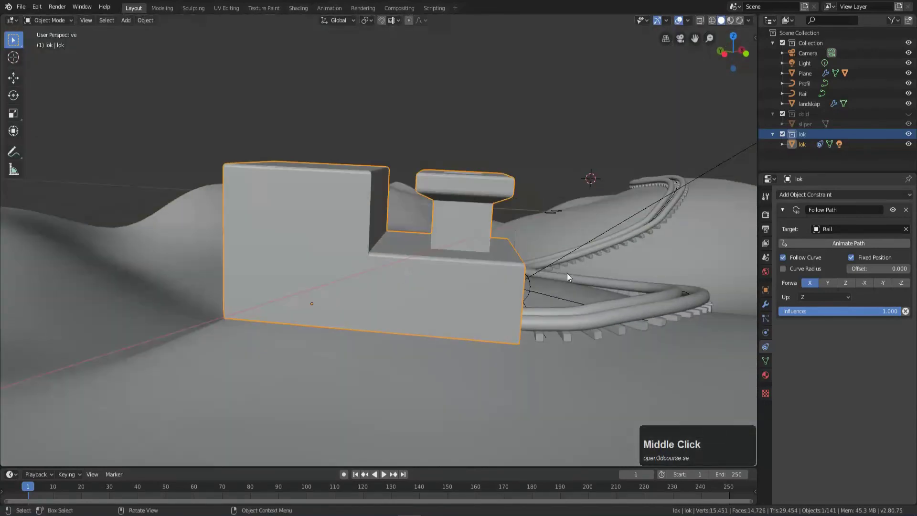
{"action": "key", "text": "s"}
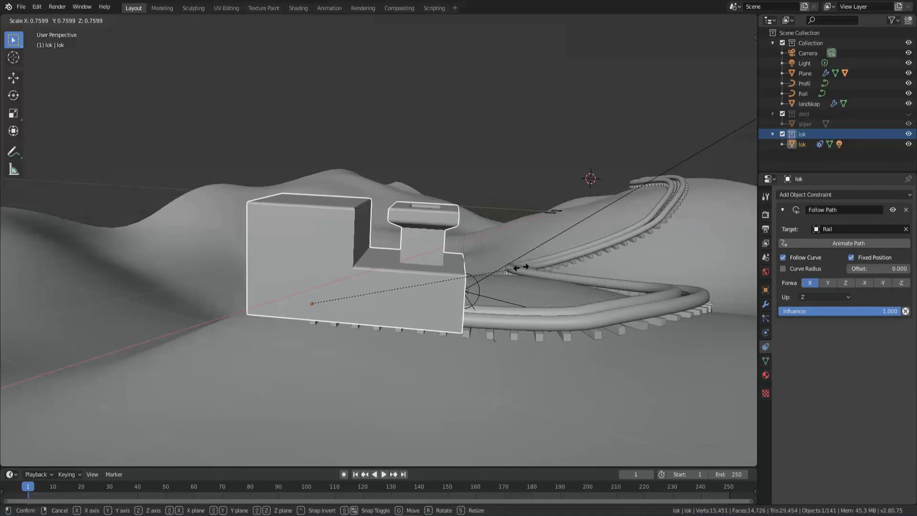
{"action": "left_click", "coordinate": [483, 272]}
{"action": "middle_click", "coordinate": [471, 293]}
{"action": "key", "text": "s"}
{"action": "left_click", "coordinate": [439, 314]}
{"action": "middle_click", "coordinate": [395, 331]}
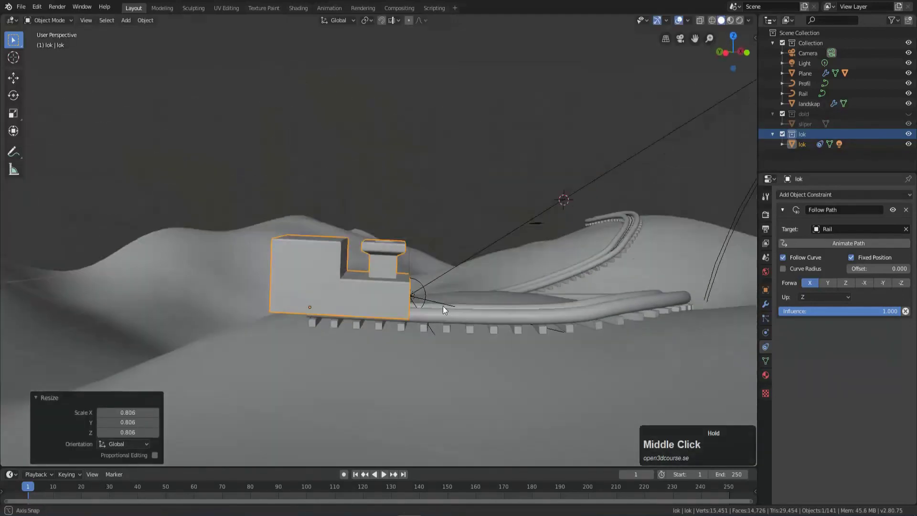
Move lok up 0.14 m along its local Z so it rides on the rails, then view the whole track.
{"action": "key", "text": "g"}
{"action": "key", "text": "z"}
{"action": "key", "text": "z"}
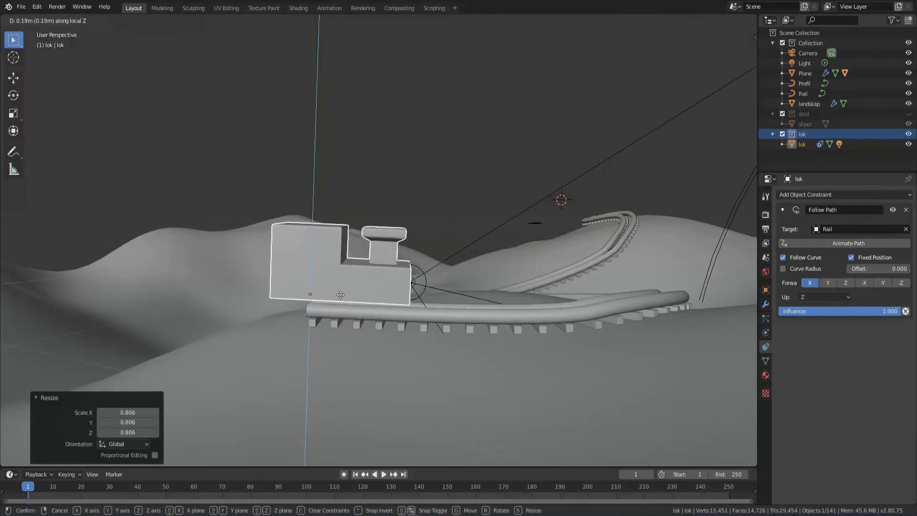
{"action": "left_click", "coordinate": [345, 303]}
{"action": "left_click_drag", "start_coordinate": [406, 345], "coordinate": [378, 357]}
{"action": "scroll", "scroll_direction": "down", "scroll_amount": 3}
{"action": "scroll", "scroll_direction": "down", "scroll_amount": 3}
{"action": "left_click_drag", "start_coordinate": [856, 270], "coordinate": [721, 242]}
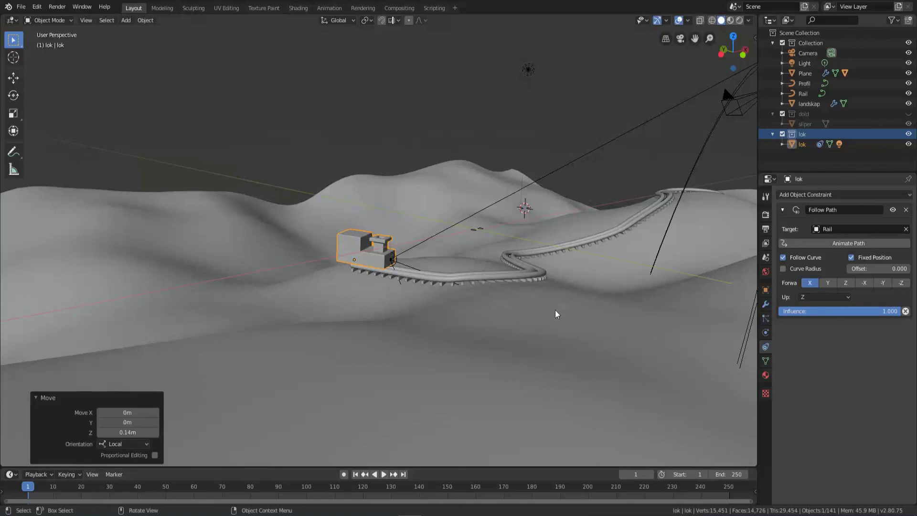
Keyframe the path Offset at 0 on frame 1.
{"action": "key", "text": "shift+Left"}
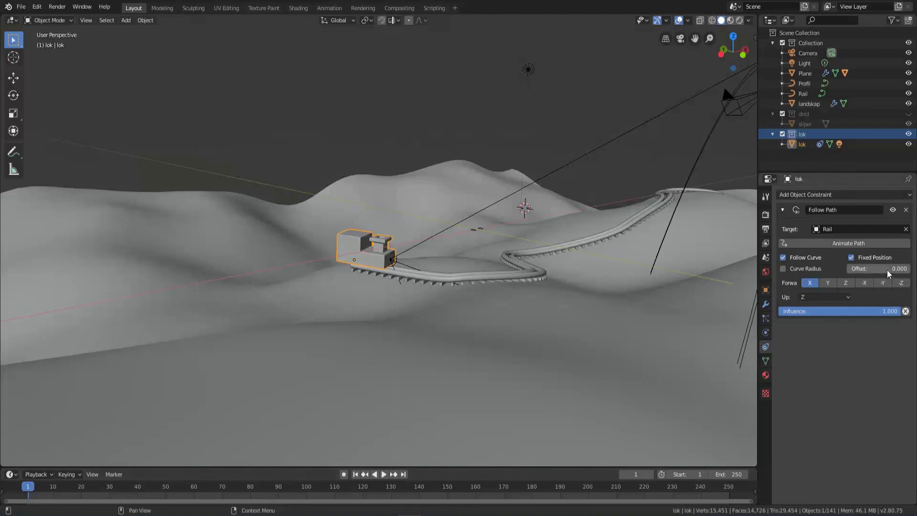
{"action": "left_click", "coordinate": [892, 271]}
{"action": "key", "text": "KP_0"}
{"action": "key", "text": "Return"}
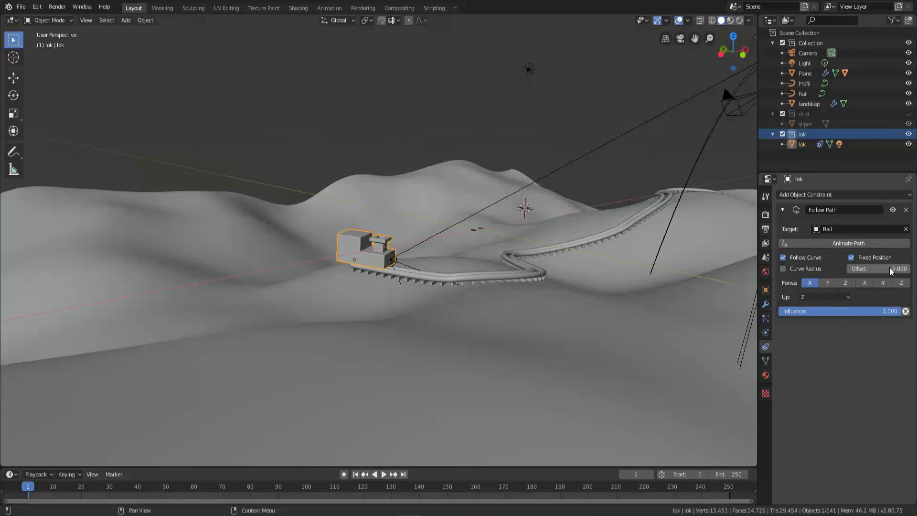
{"action": "key", "text": "i"}
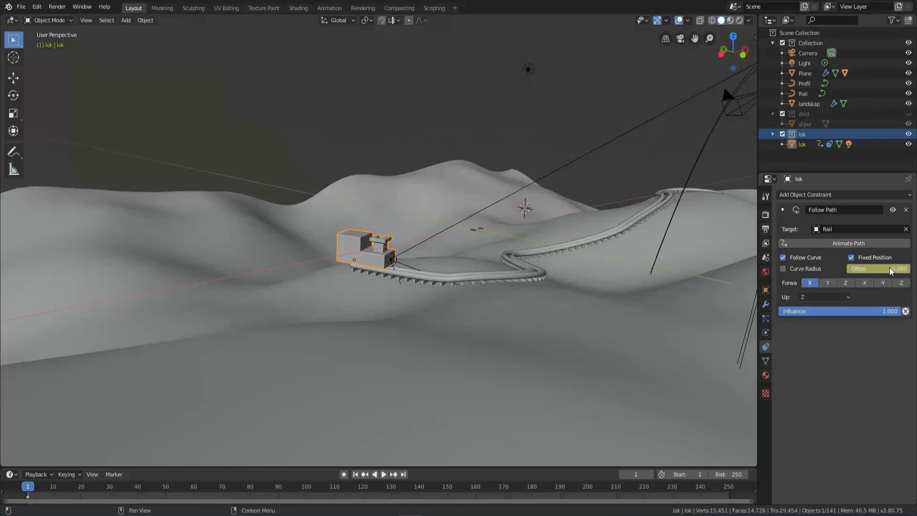
Keyframe Offset 1 at frame 250, return to frame 1 and play the locomotive running the Rail.
{"action": "key", "text": "shift+Right"}
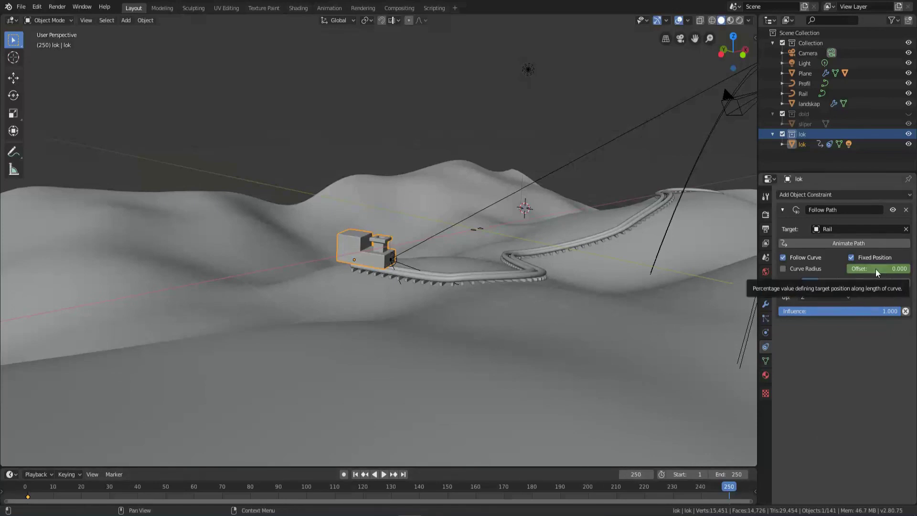
{"action": "left_click", "coordinate": [878, 272]}
{"action": "key", "text": "KP_1"}
{"action": "key", "text": "Return"}
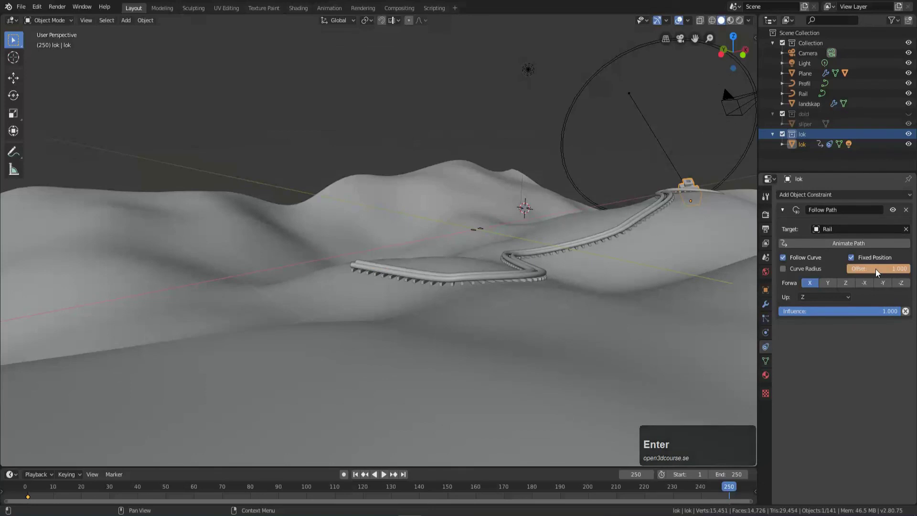
{"action": "key", "text": "|"}
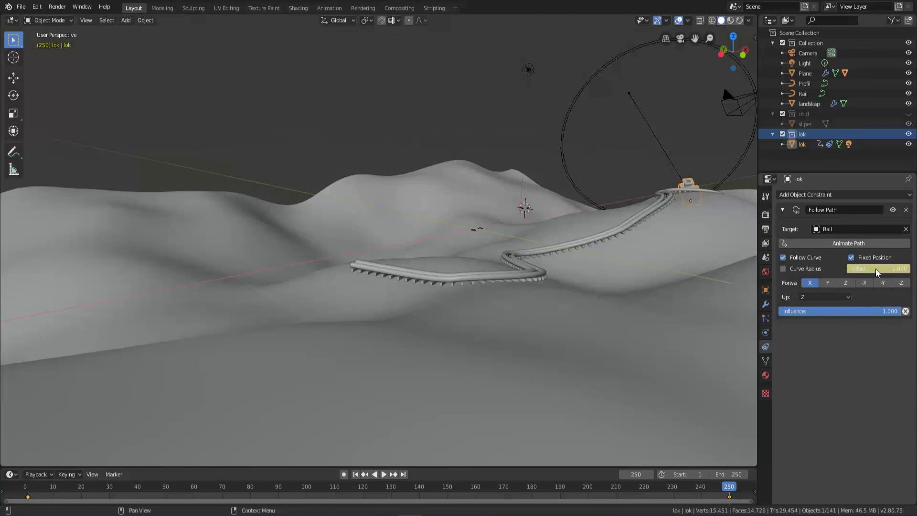
{"action": "key", "text": "shift+Left"}
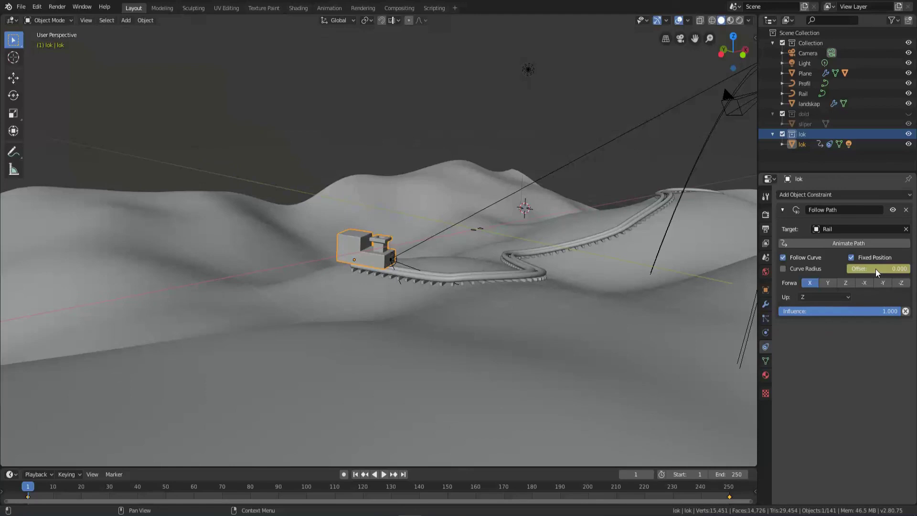
{"action": "key", "text": "space"}
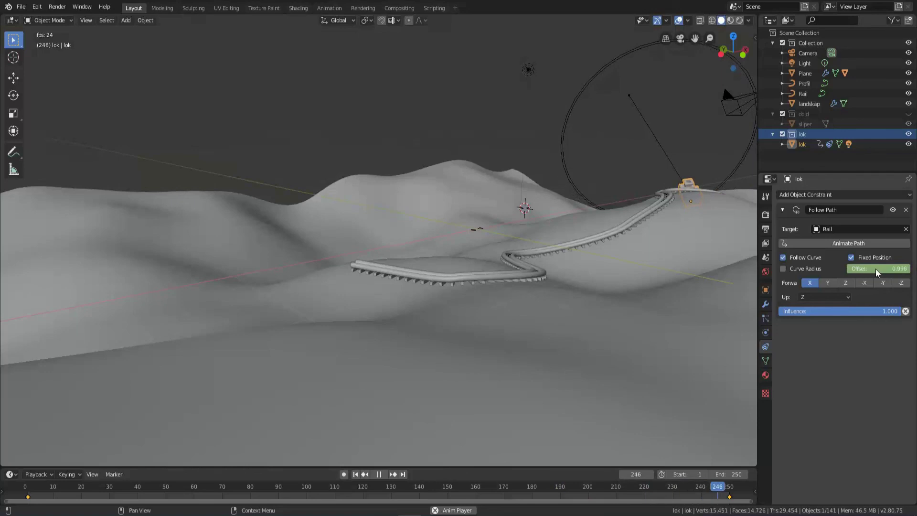
Stop playback and set the follow-path Offset to 0.6 at frame 70.
{"action": "key", "text": "space"}
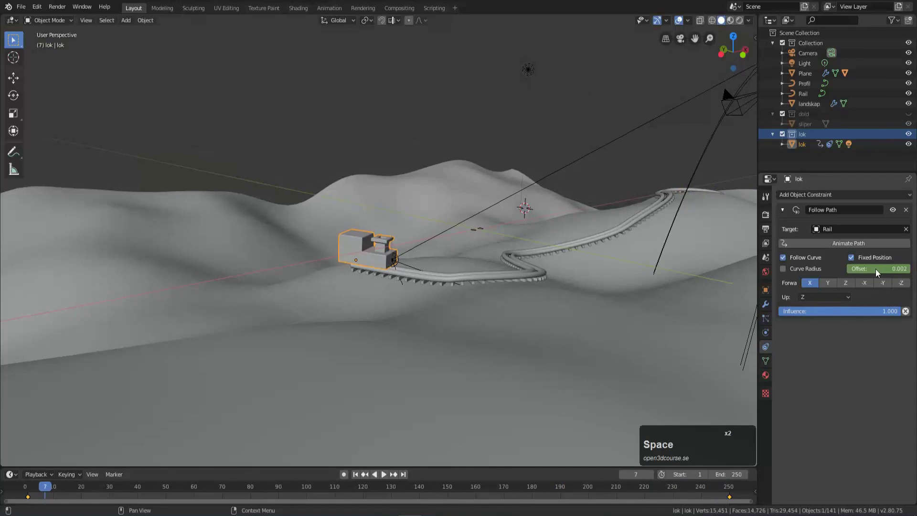
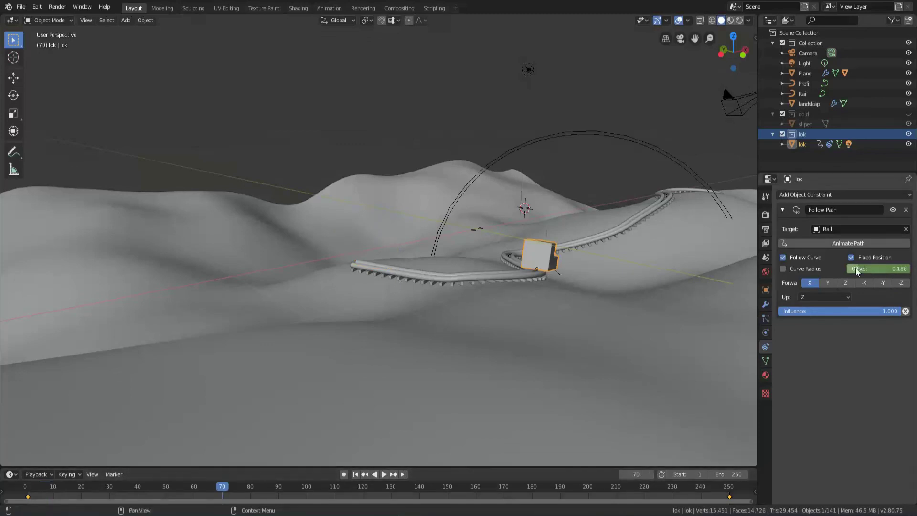
{"action": "left_click", "coordinate": [882, 274]}
{"action": "key", "text": "KP_Decimal"}
{"action": "key", "text": "Return"}
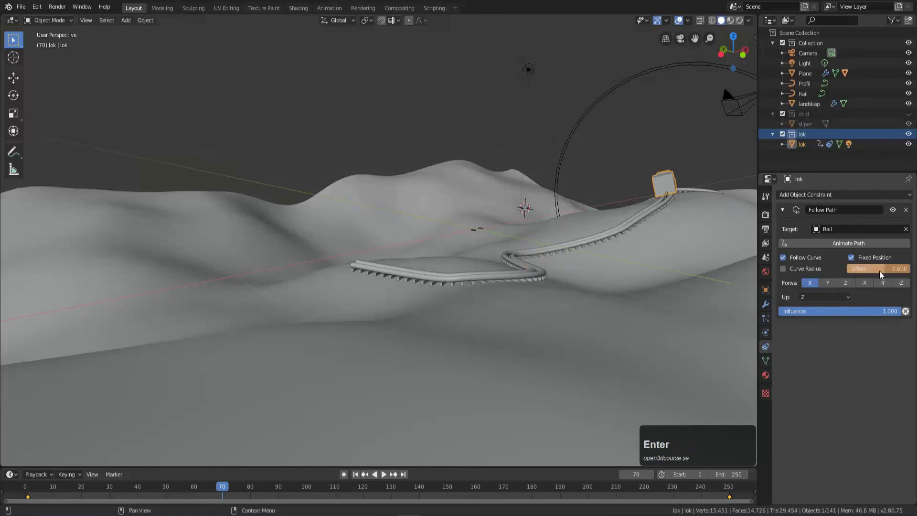
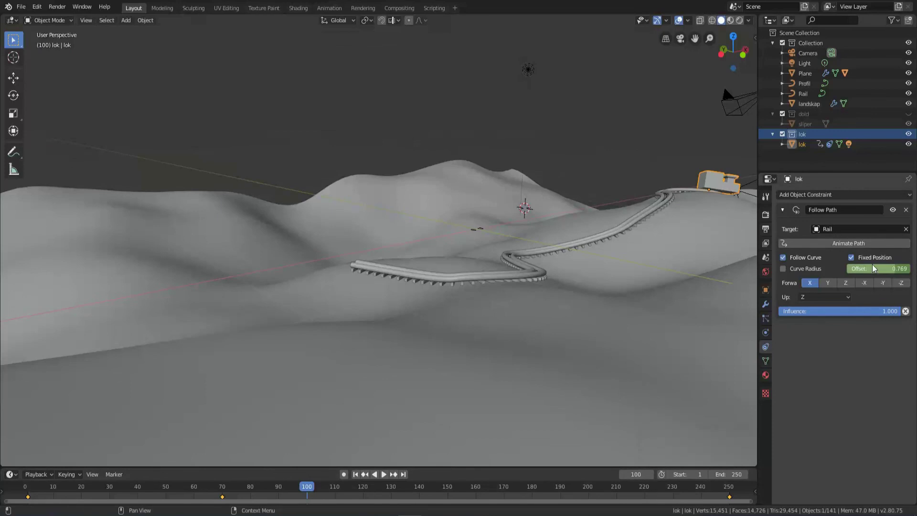
Set the Offset to 0.6 at frame 100 and keyframe it so the lok pauses.
{"action": "left_click", "coordinate": [875, 268]}
{"action": "key", "text": "KP_Decimal"}
{"action": "key", "text": "KP_6"}
{"action": "key", "text": "Return"}
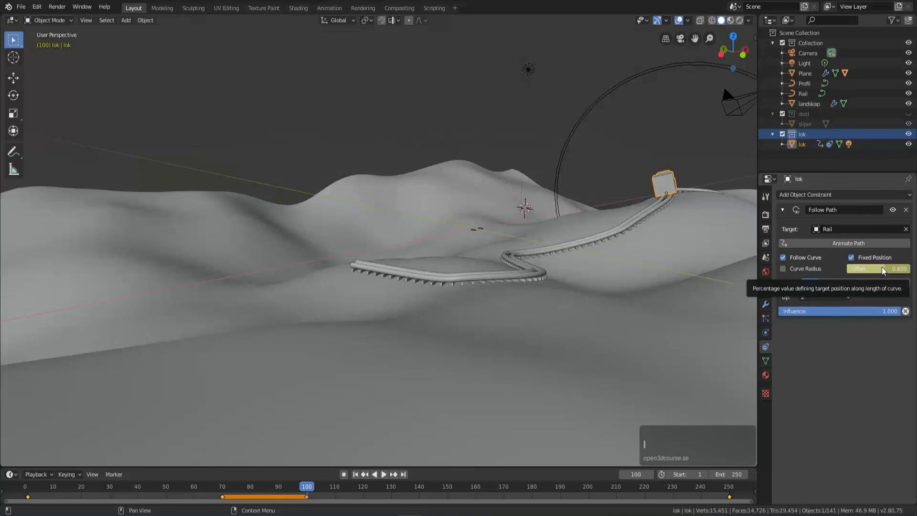
Rewind to the start, orbit over the landscape and play the animation.
{"action": "key", "text": "shift+Left"}
{"action": "scroll", "scroll_direction": "down", "scroll_amount": 3}
{"action": "middle_click", "coordinate": [655, 263]}
{"action": "middle_click", "coordinate": [525, 287]}
{"action": "key", "text": "space"}
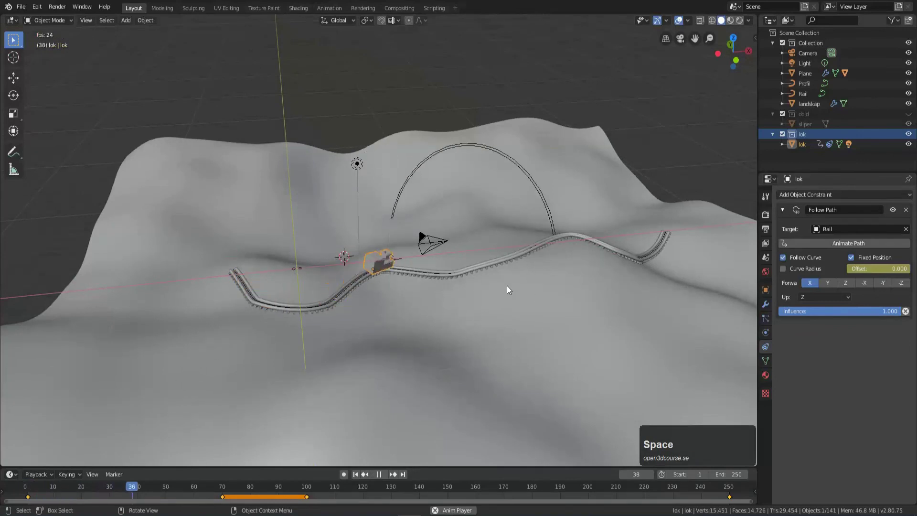